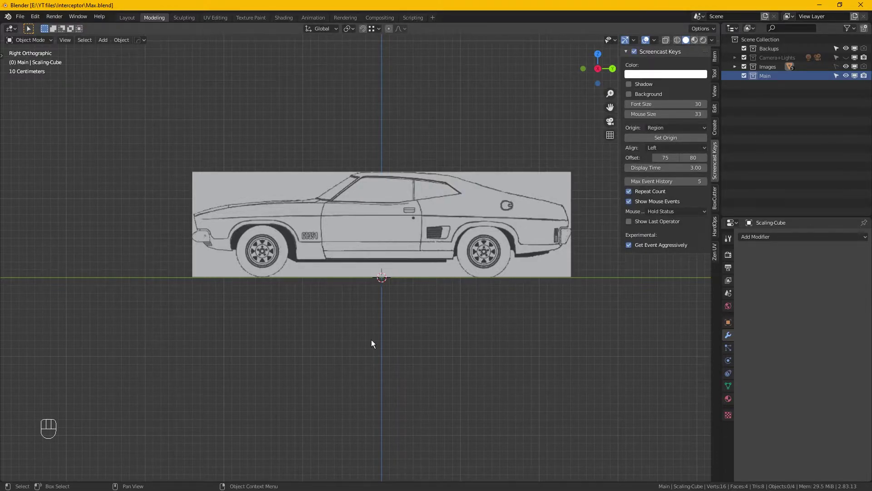
Hide the sidebar and frame the view on the front wheel arch of the side blueprint.
key(n)
drag(376, 340, 393, 358)
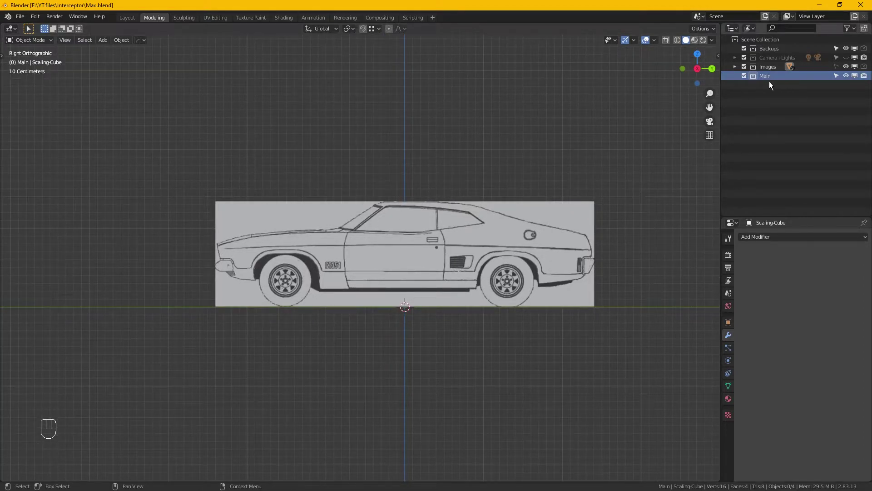
click(776, 84)
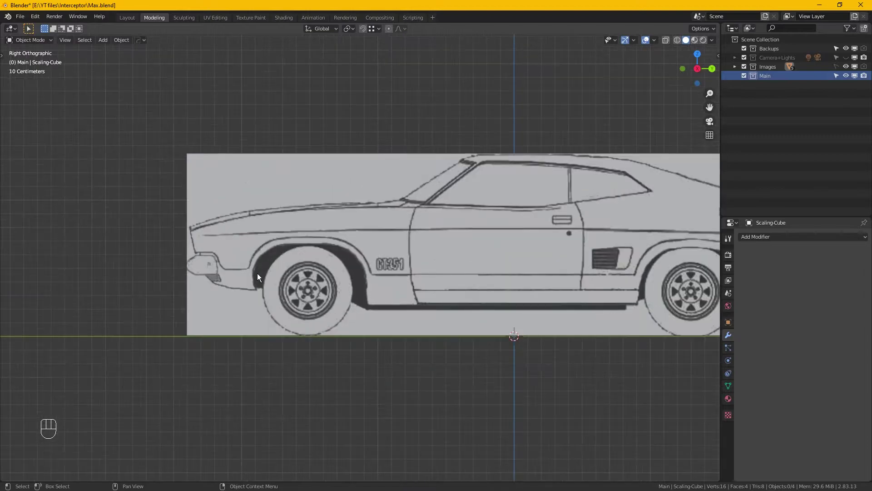
middle_click(300, 276)
drag(306, 302, 278, 288)
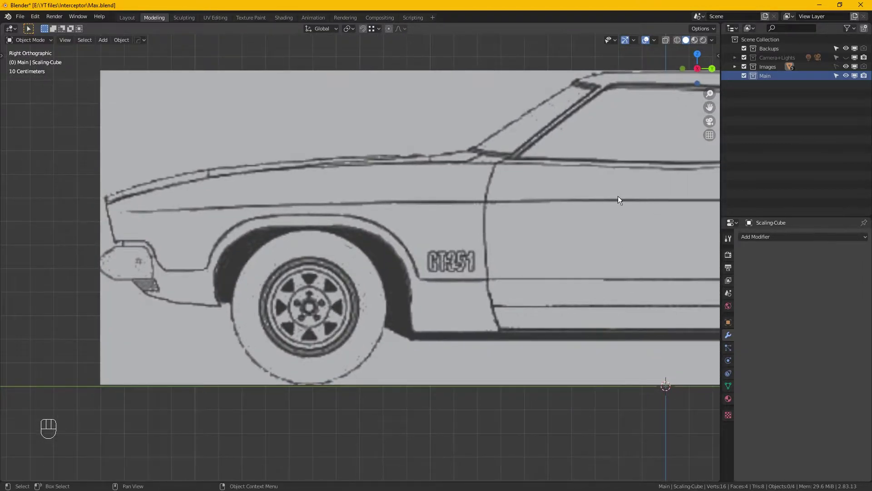
key(n)
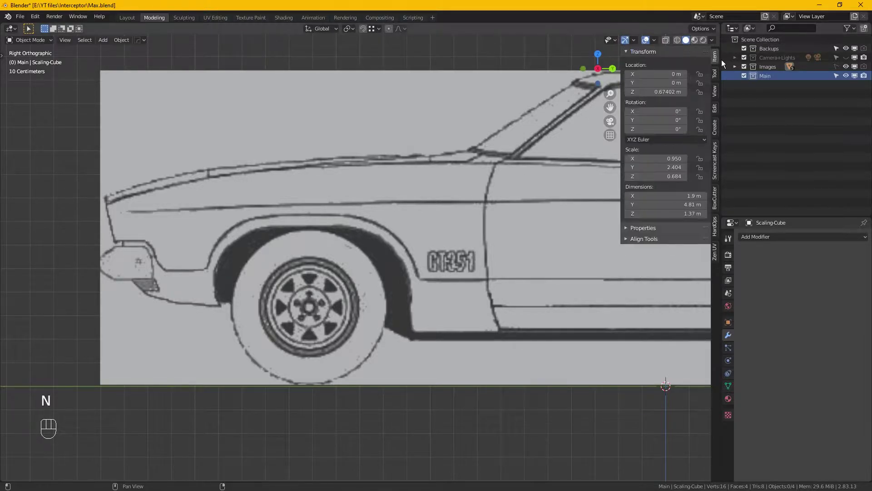
Check the scaling cube's transform values, then reposition the view around the front wheel.
key(n)
click(254, 300)
click(233, 295)
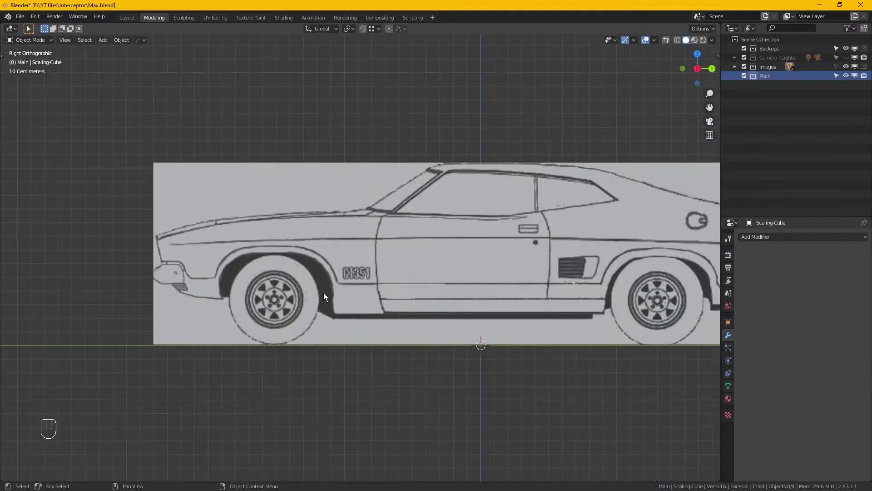
middle_click(345, 306)
middle_click(327, 304)
click(327, 304)
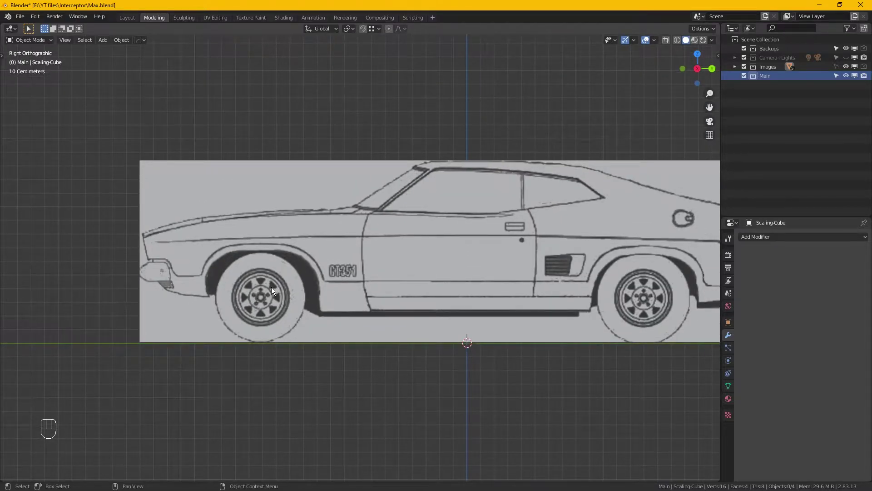
Add a plane at mid-body height from the Shift+A Mesh menu and begin rotating it on Y.
key(shift+a)
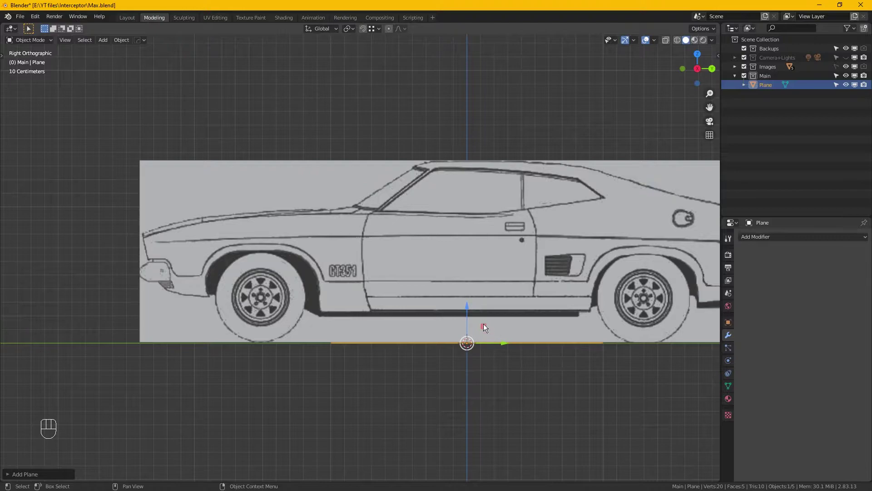
click(474, 322)
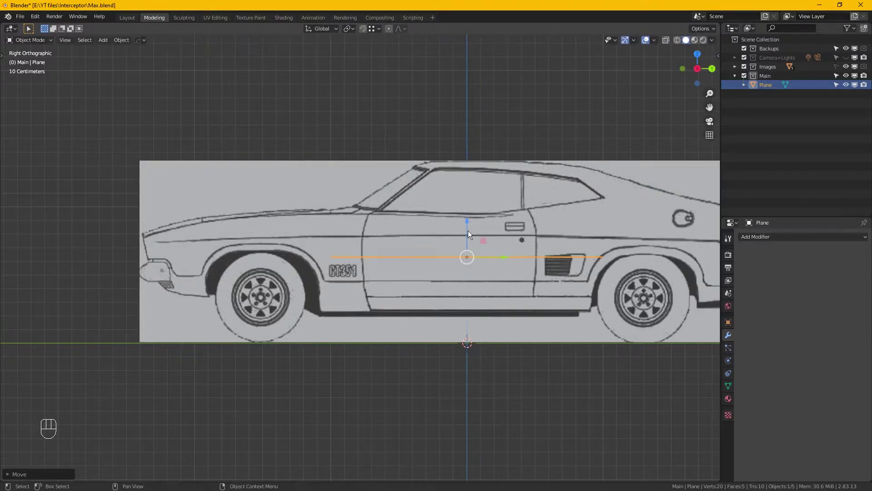
key(r)
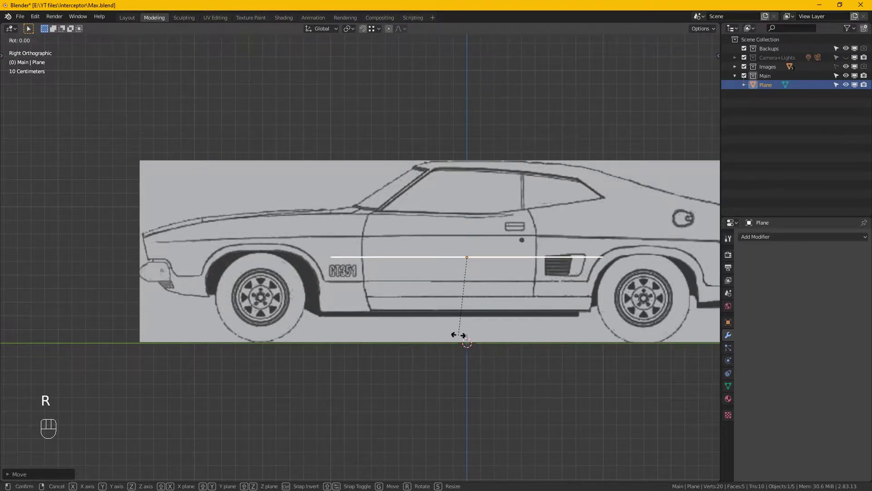
key(y)
key(KP_9)
key(KP_0)
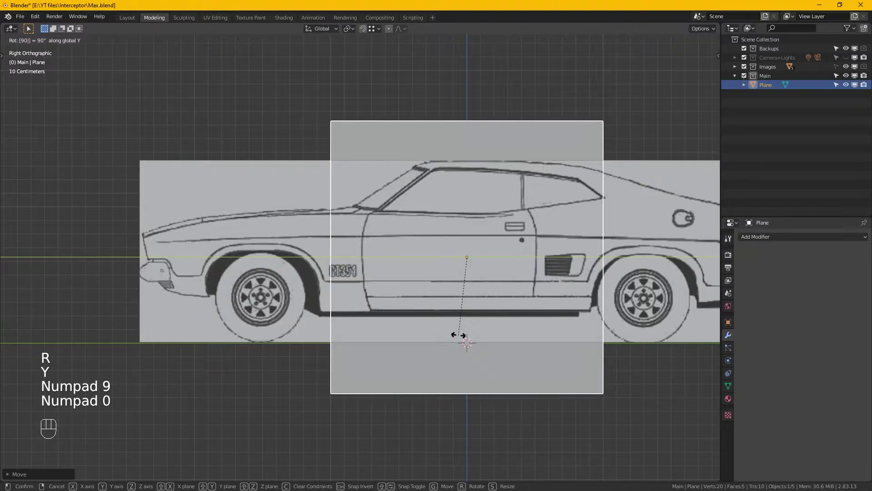
click(550, 314)
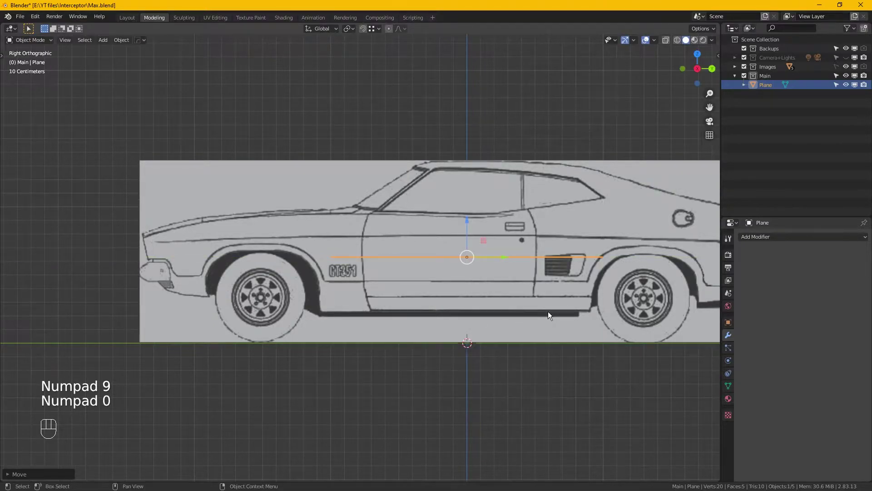
Rotate the plane 90° about Y so it stands upright and slide it over the front wheel.
key(r)
key(y)
key(KP_9)
key(KP_0)
key(KP_Enter)
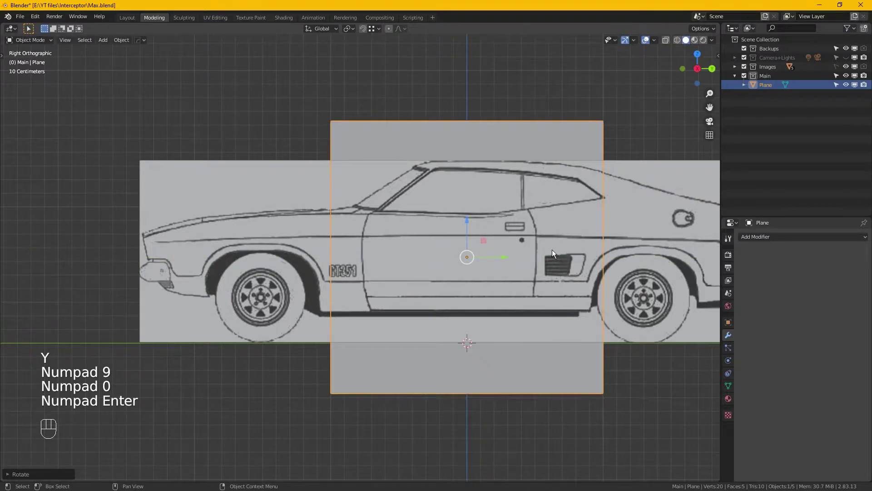
drag(508, 268, 380, 264)
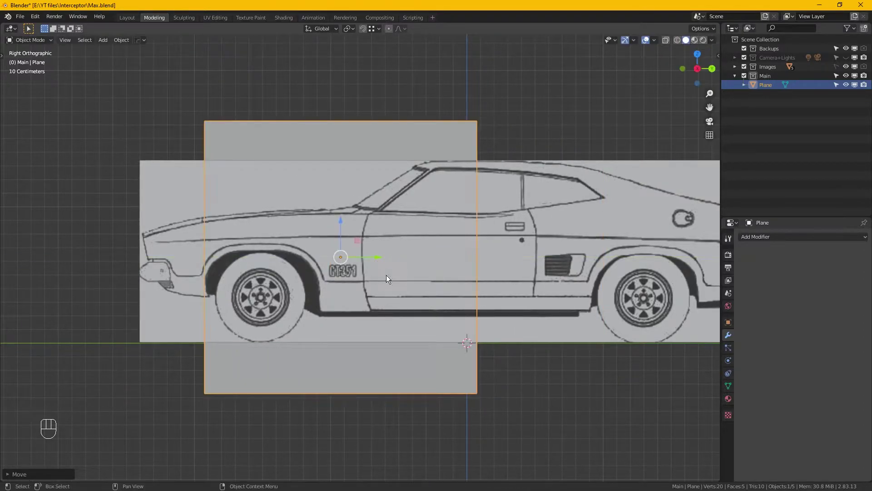
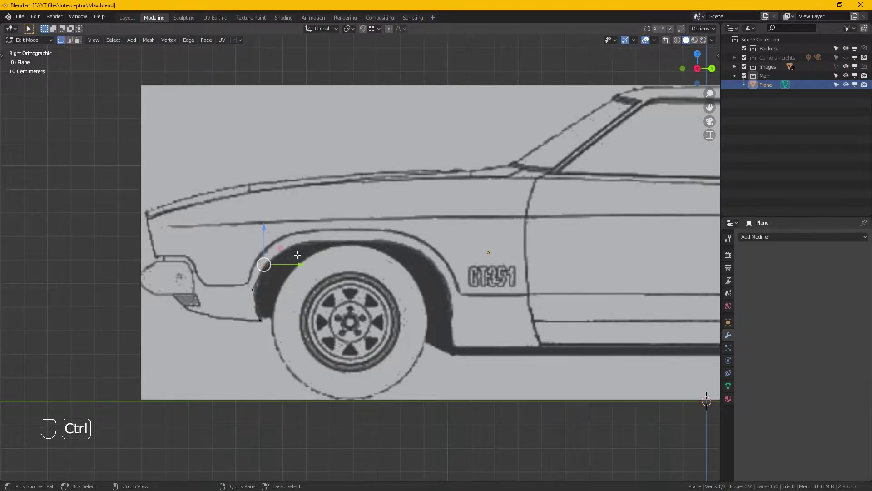
Ctrl-click-extrude vertices across the arch top and down its rear side to the bottom.
click(295, 244)
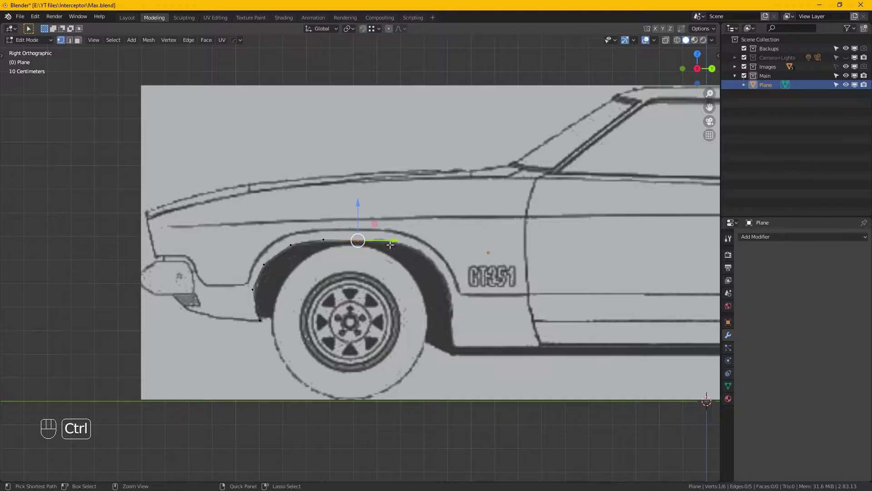
click(390, 243)
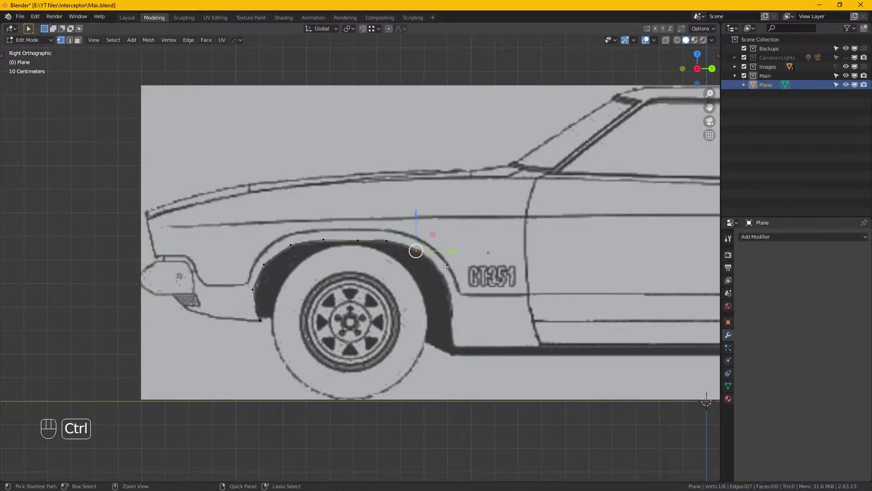
click(441, 267)
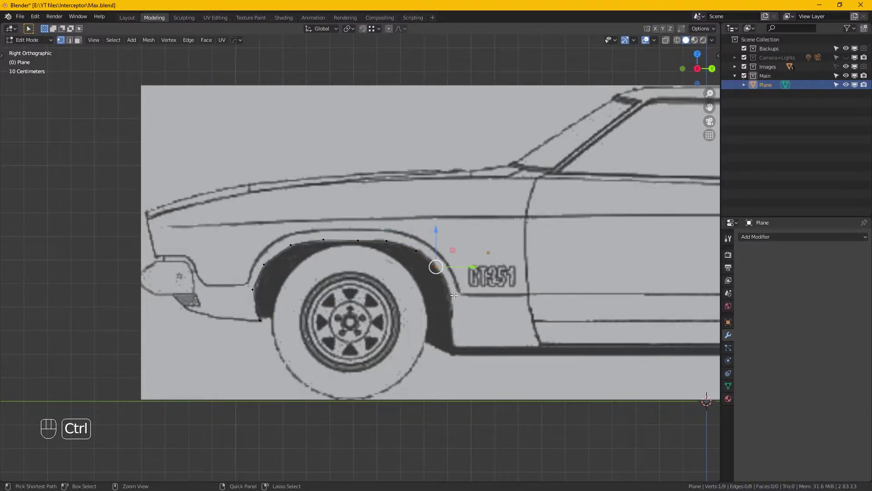
click(455, 320)
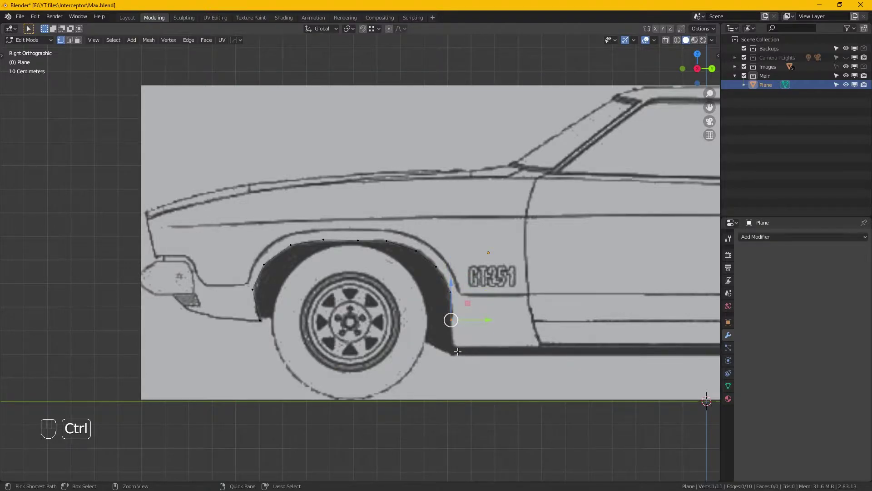
click(460, 346)
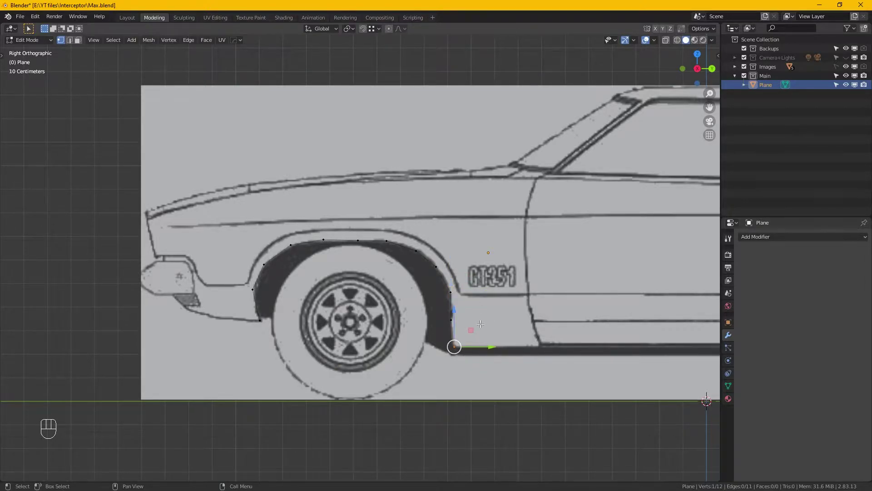
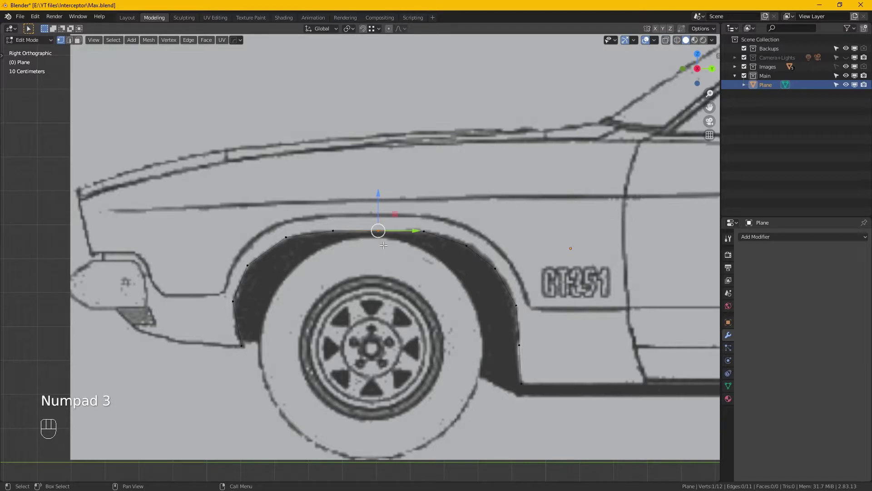
From top view, move lower chain vertices onto the car body's outer curve.
key(KP_7)
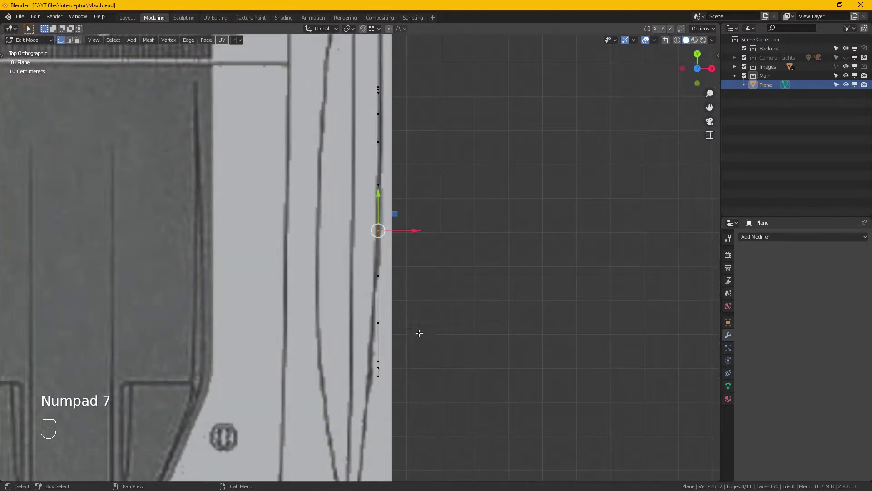
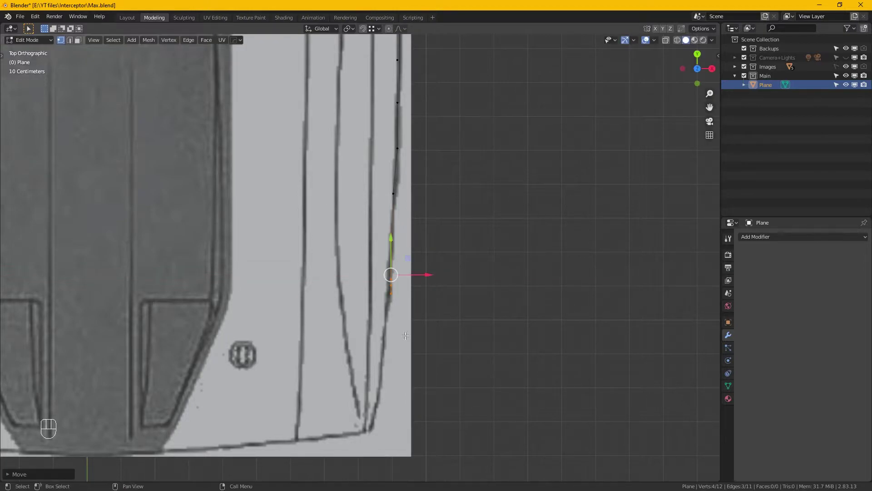
click(429, 331)
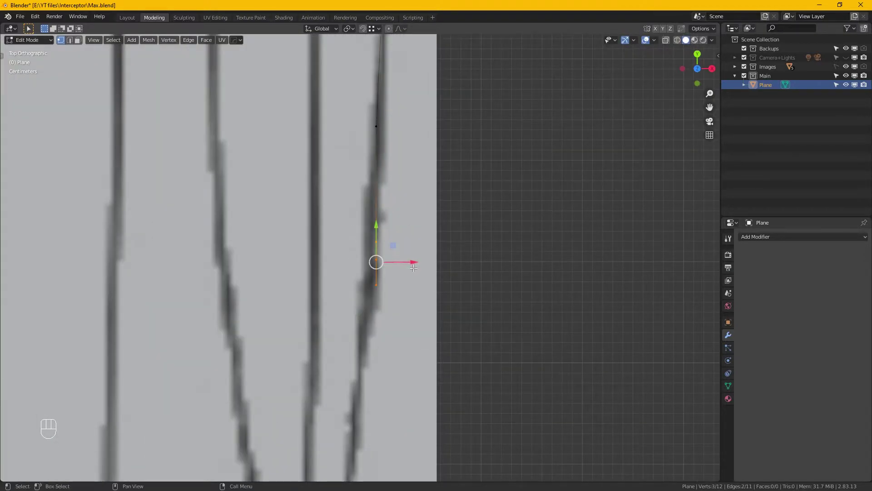
click(411, 262)
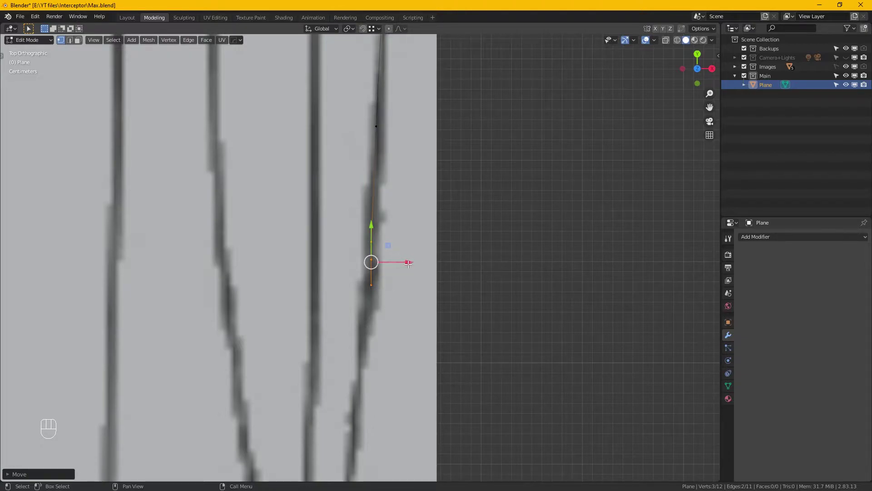
click(411, 324)
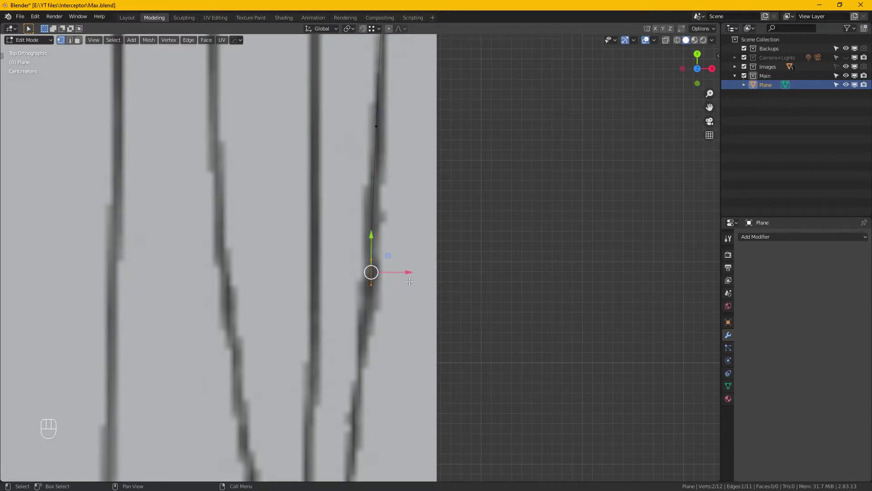
drag(407, 271, 404, 271)
key(KP_1)
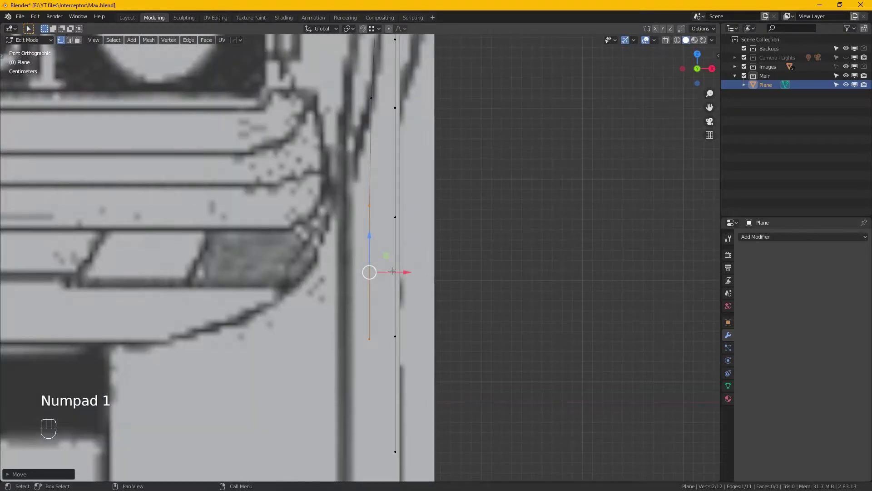
In front view, pull arch-edge vertices outward onto the fender's curved outline.
click(404, 126)
drag(407, 137, 417, 195)
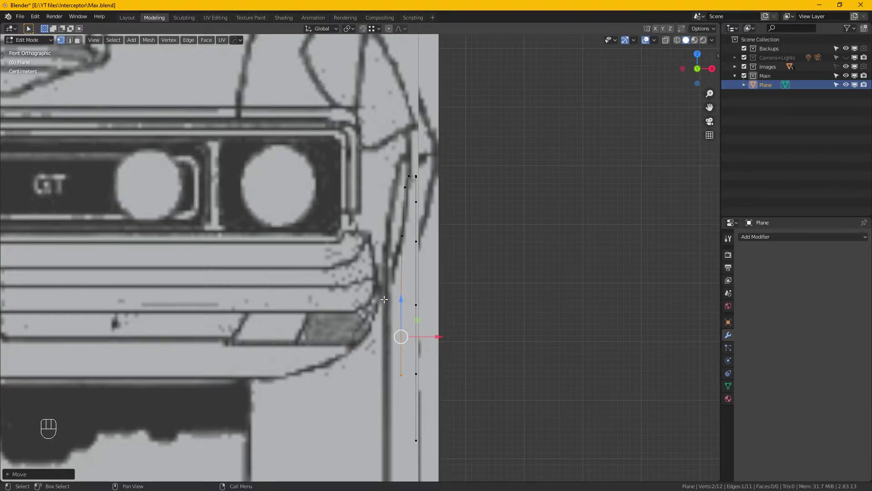
drag(435, 297, 420, 295)
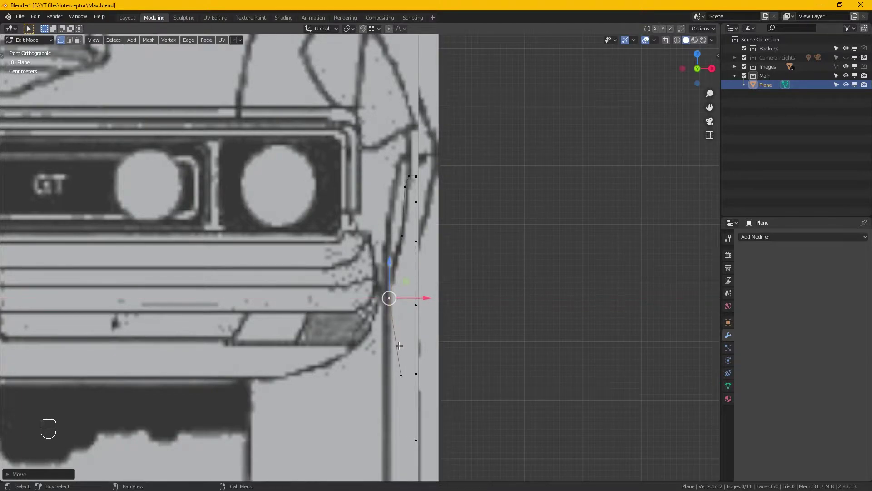
click(407, 377)
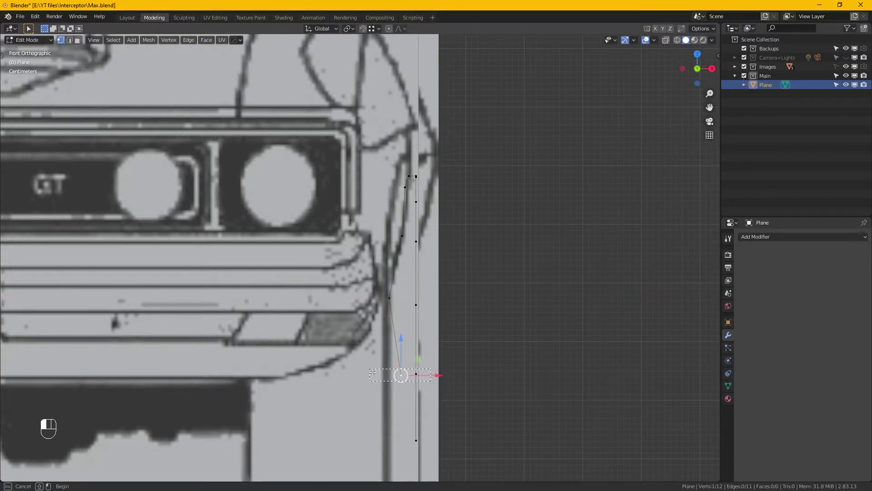
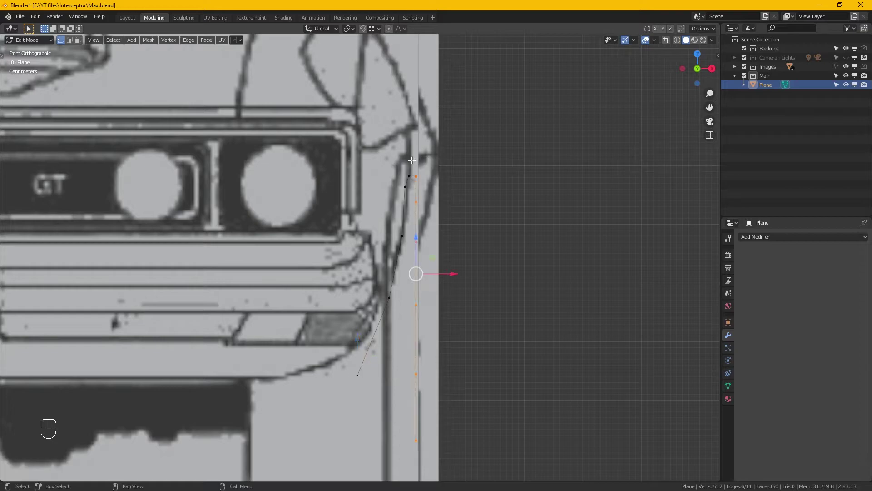
key(KP_7)
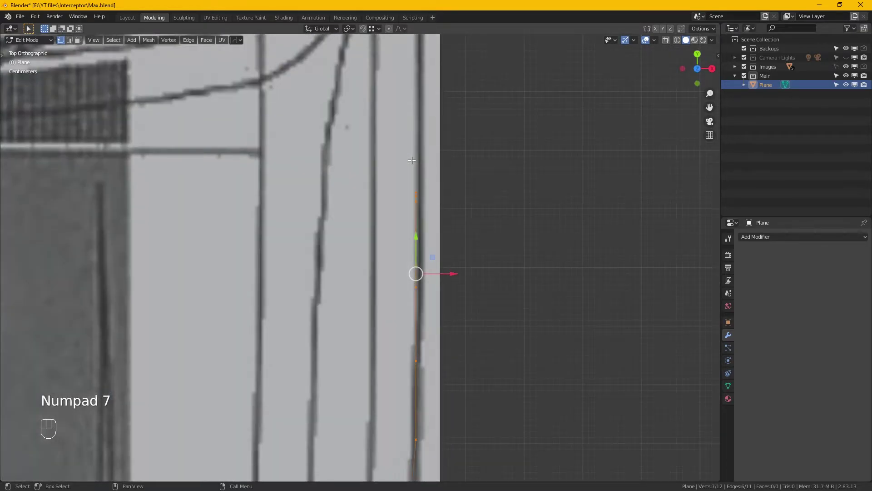
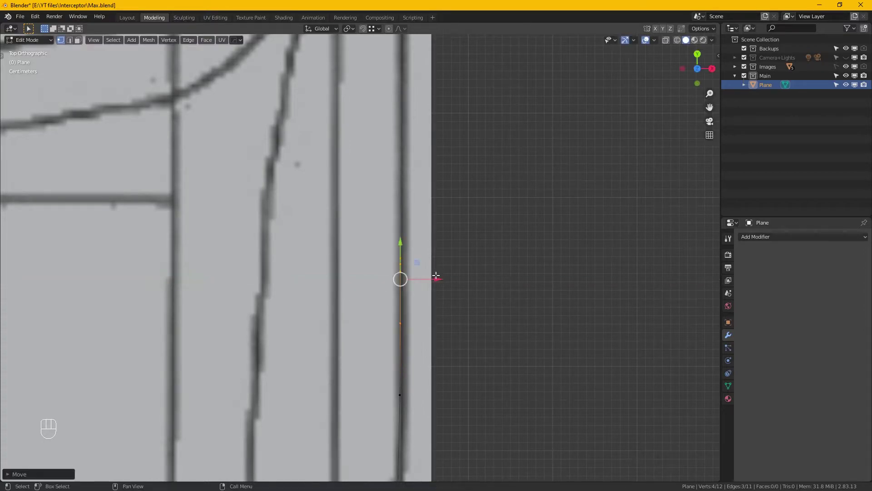
Hide BP-front, move the bottom vertex onto the rear fender curve, then restore the front blueprint.
key(KP_1)
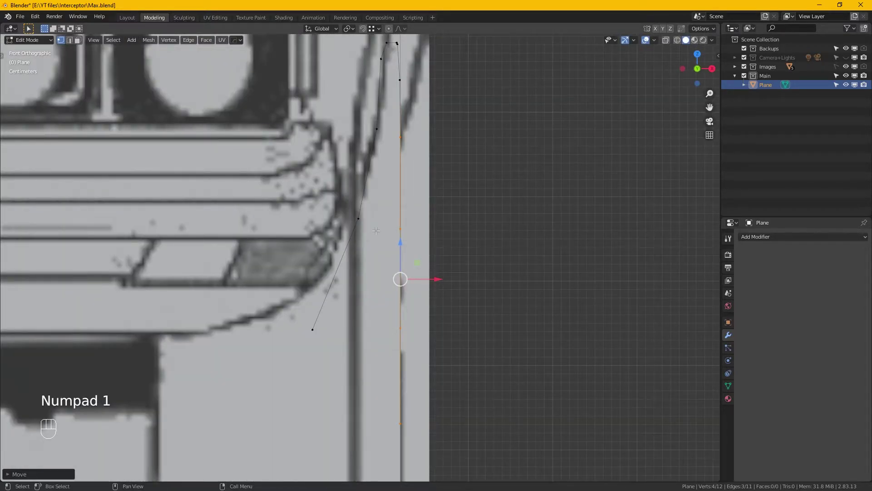
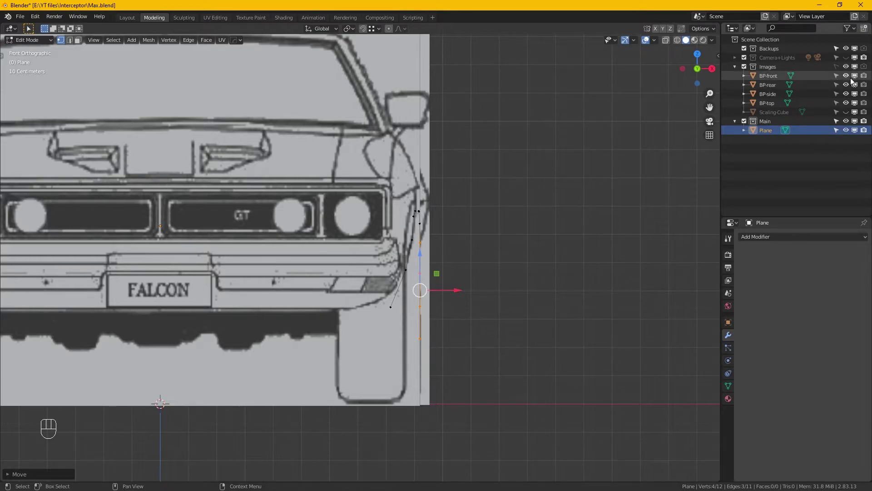
click(852, 81)
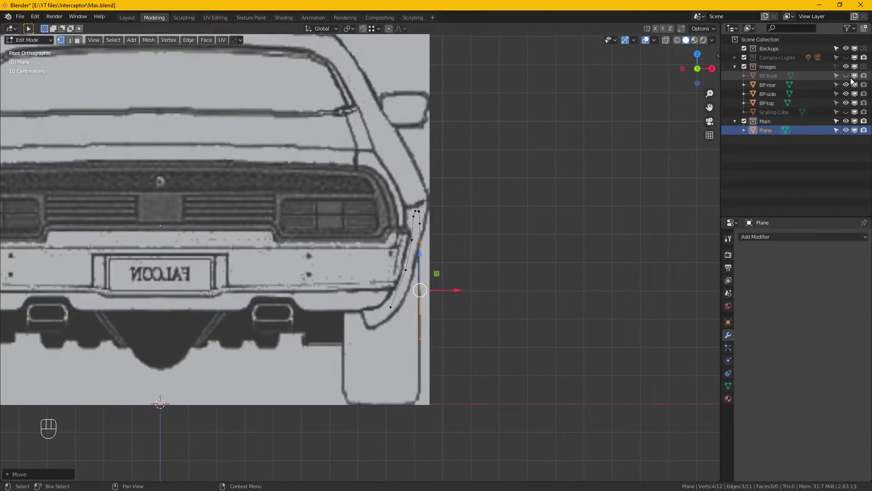
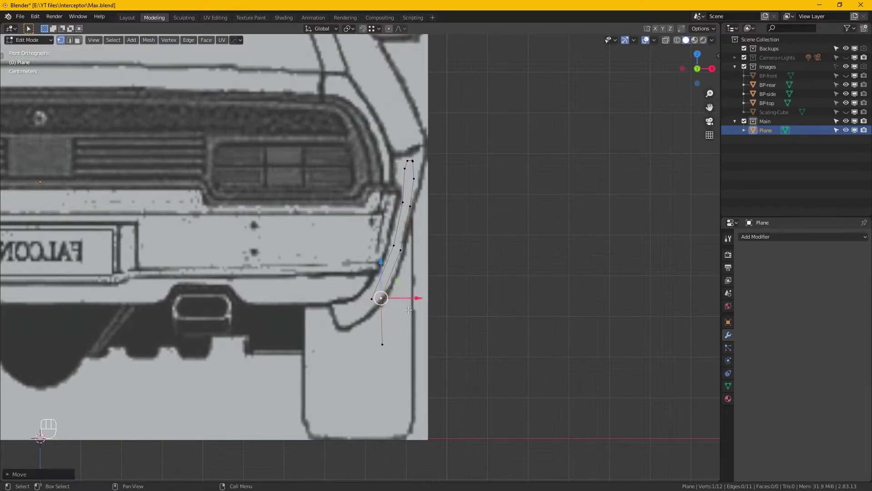
drag(416, 345, 376, 330)
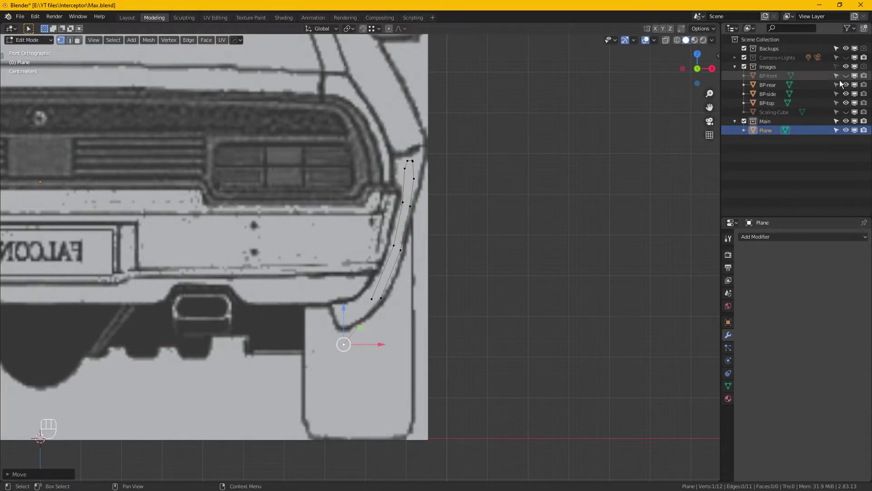
click(850, 81)
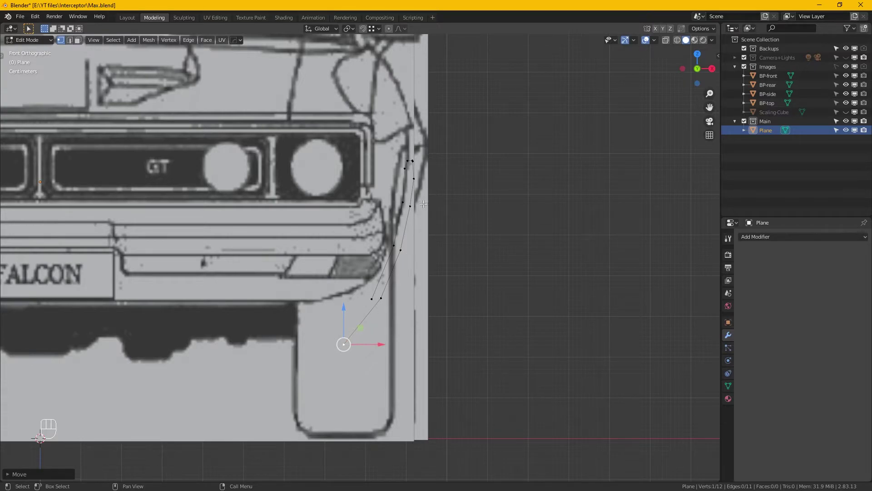
key(KP_7)
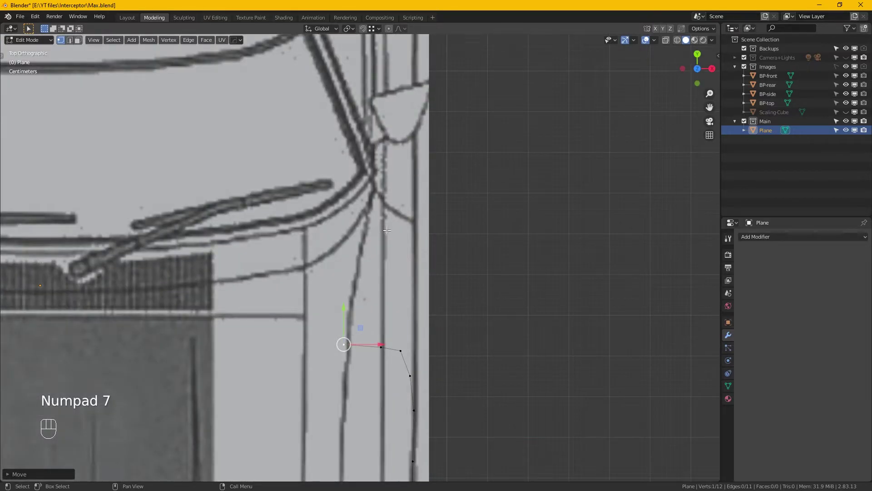
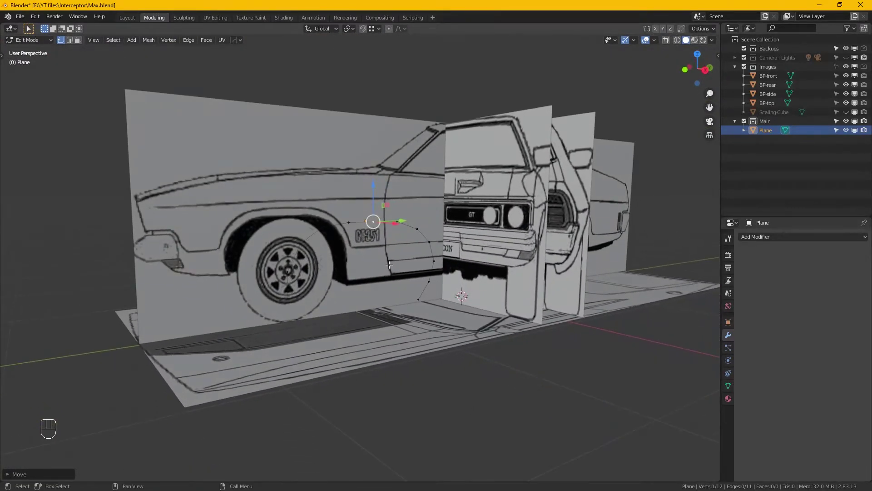
key(KP_3)
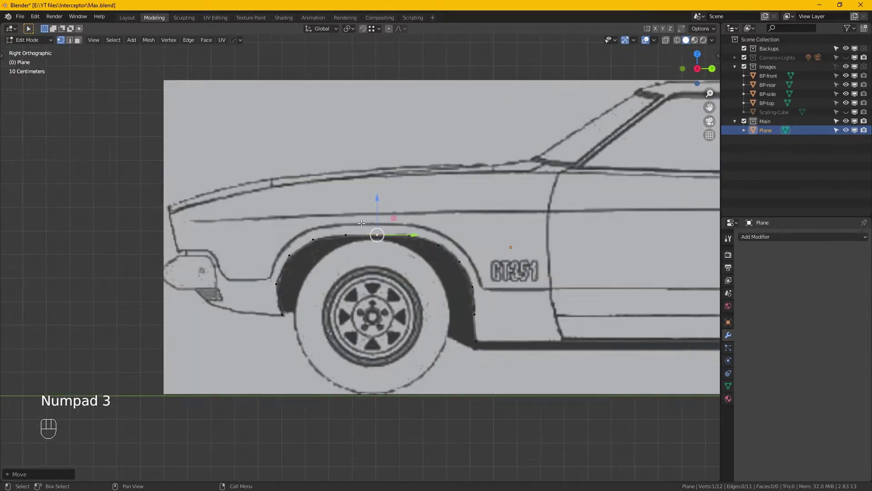
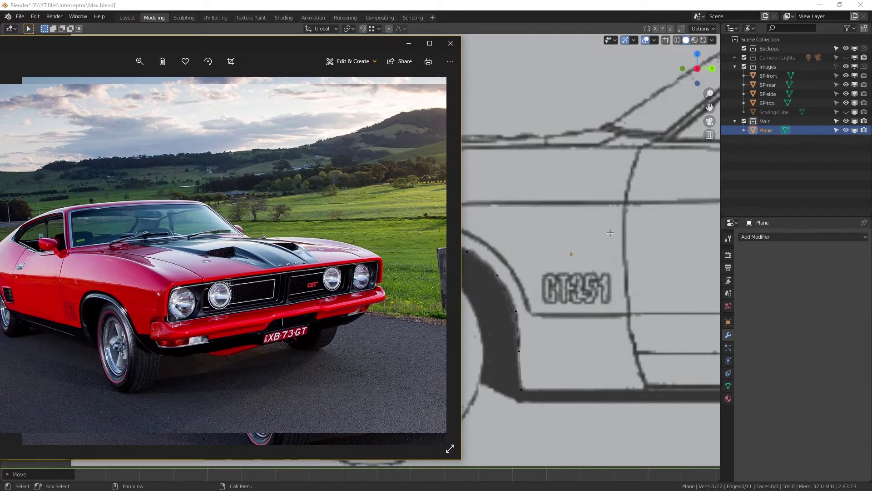
click(580, 236)
middle_click(399, 305)
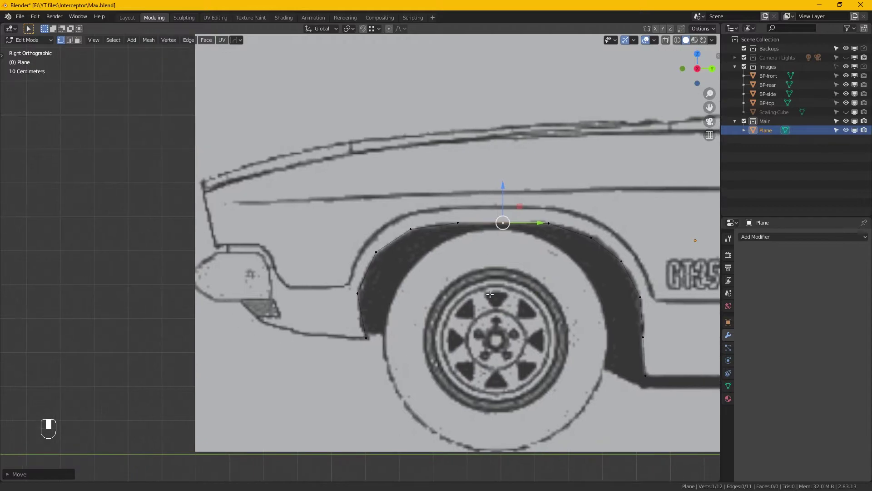
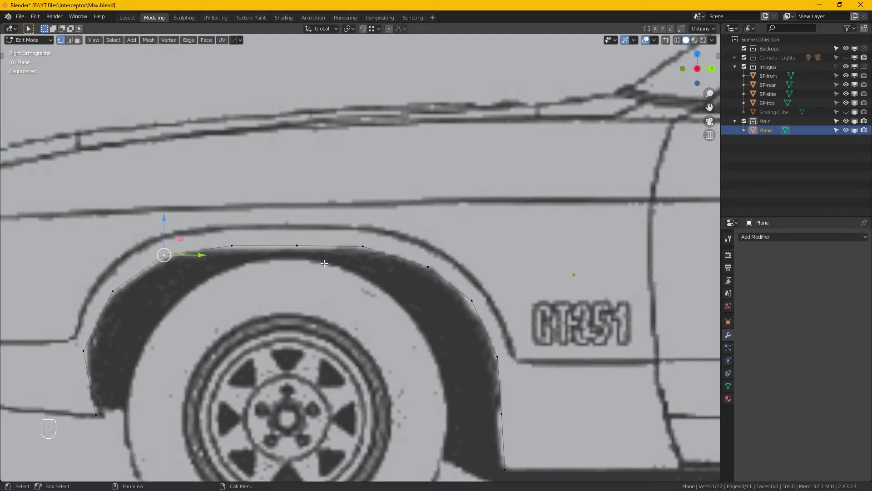
Box-select the three vertices along the top of the wheel arch in side view.
drag(353, 281, 209, 215)
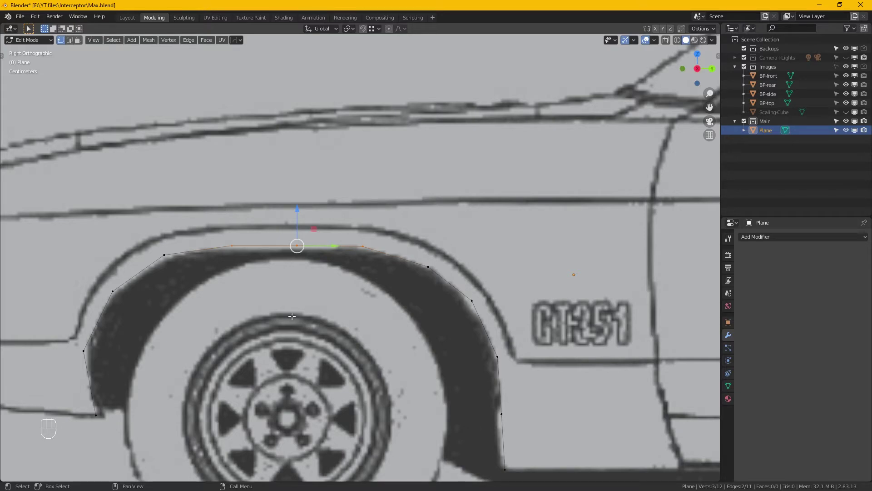
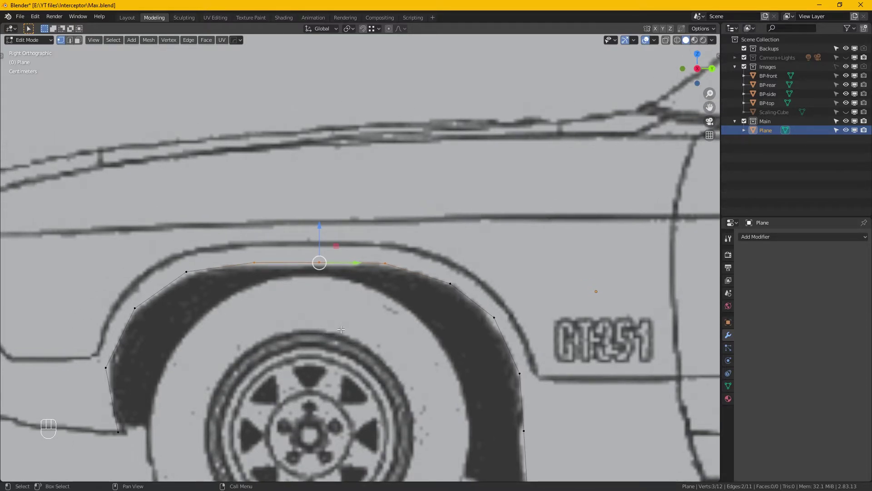
Extrude the arch-top edges upward along Z into faces and taper their corners onto the body crease line.
key(e)
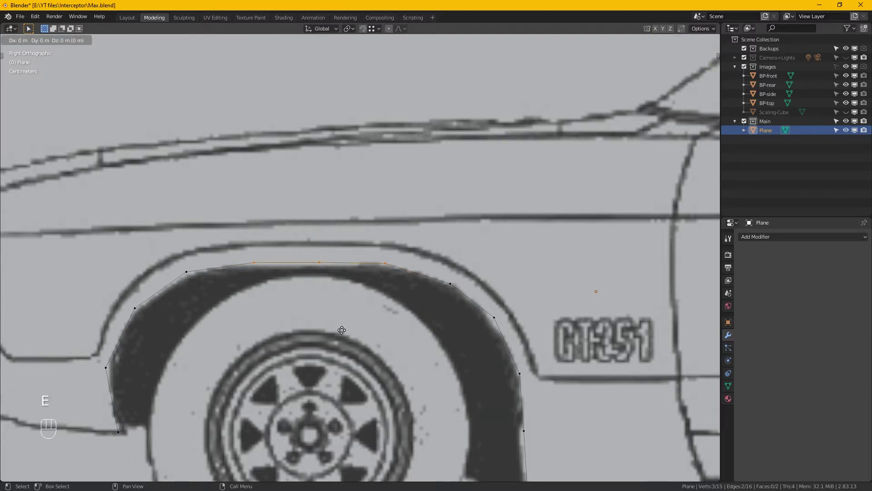
key(z)
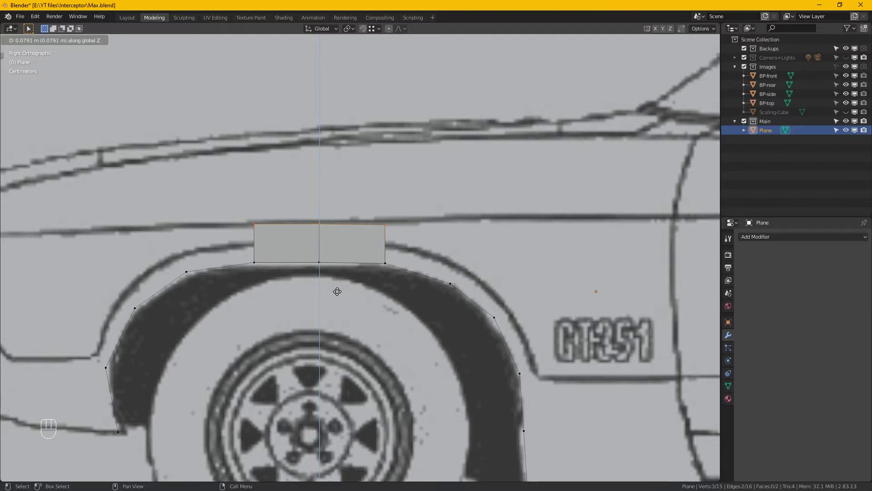
click(337, 288)
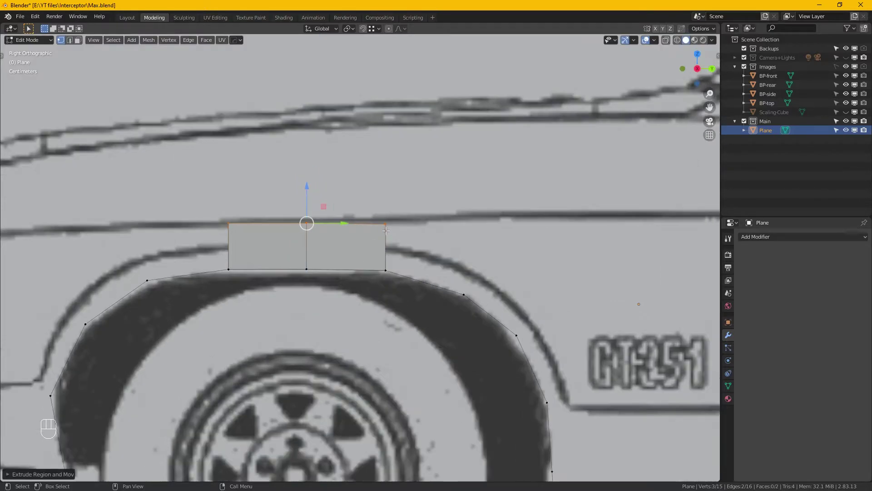
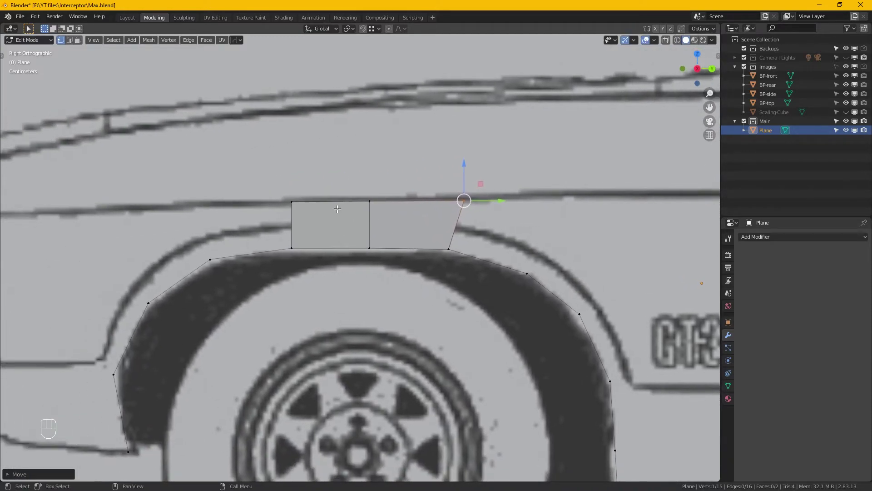
drag(330, 202, 318, 198)
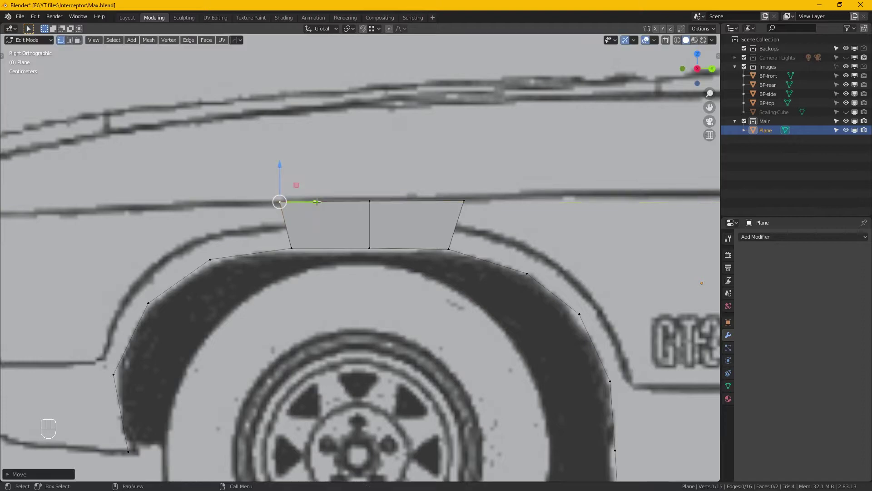
double_click(239, 335)
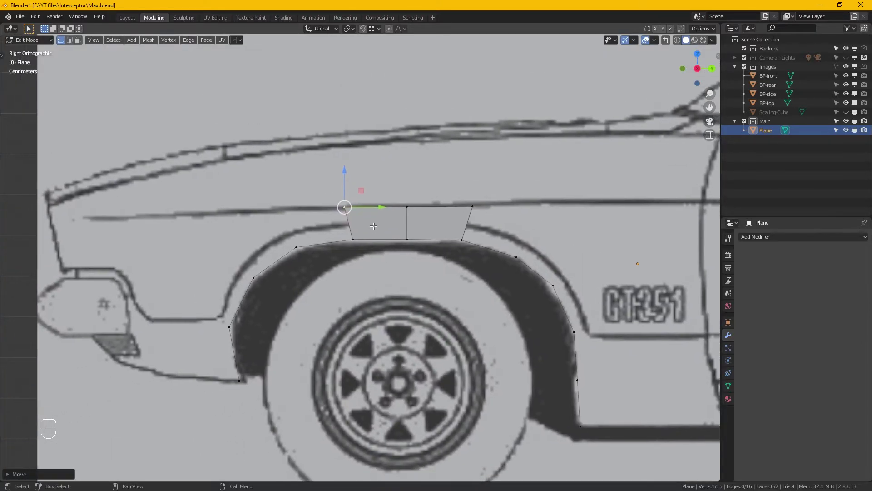
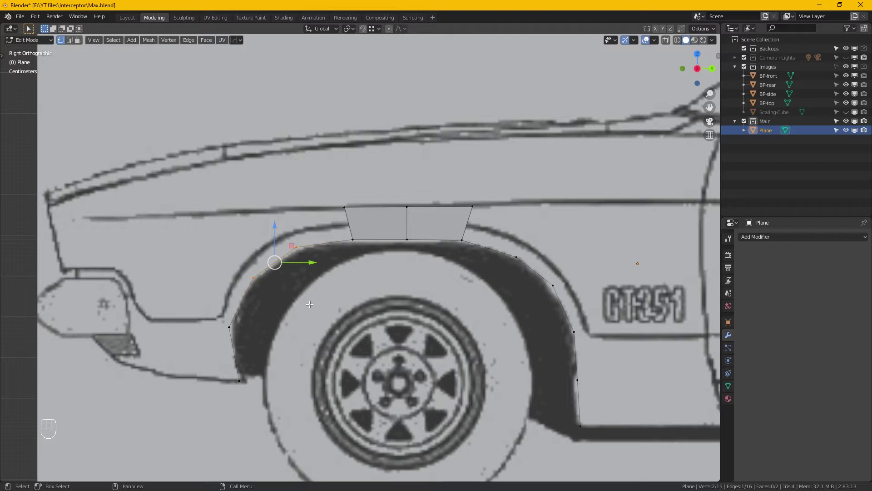
Extrude the front arch edge upward along Z and place both new corners on the body line.
key(e)
key(z)
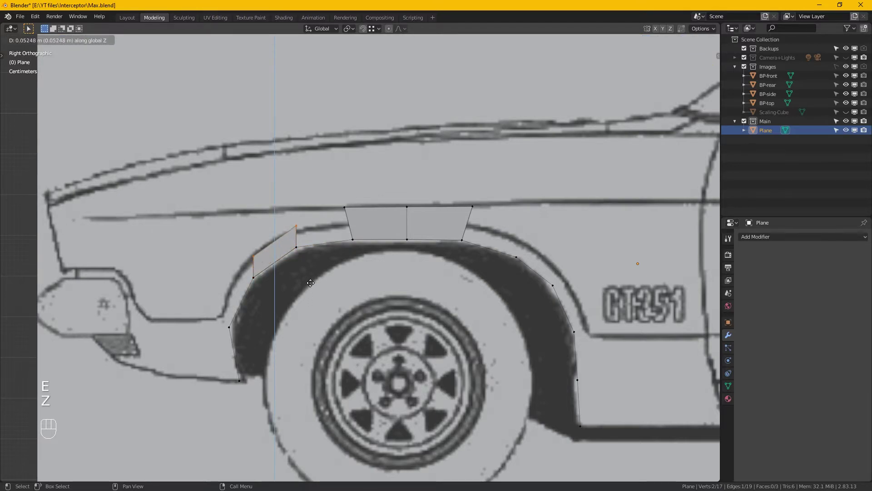
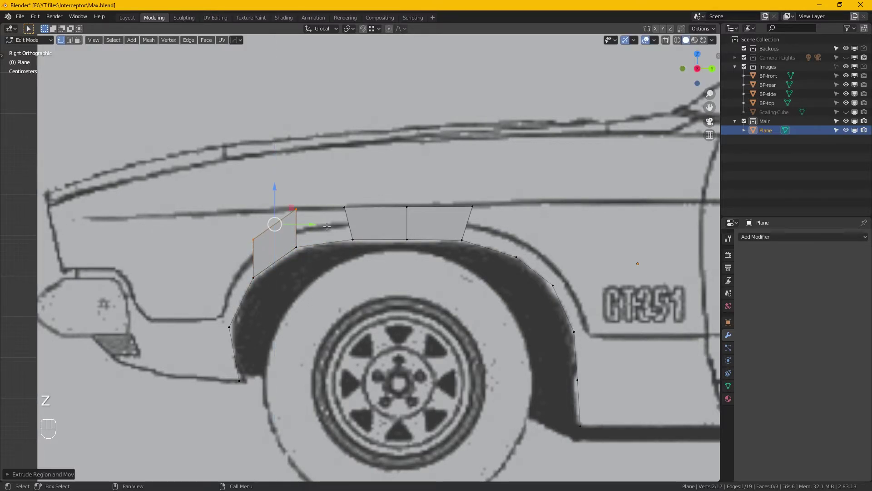
drag(308, 222, 290, 222)
drag(258, 224, 224, 196)
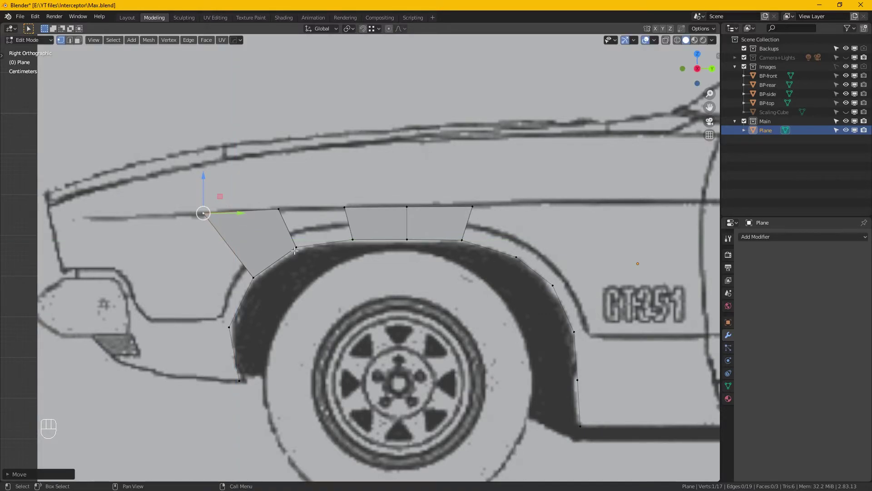
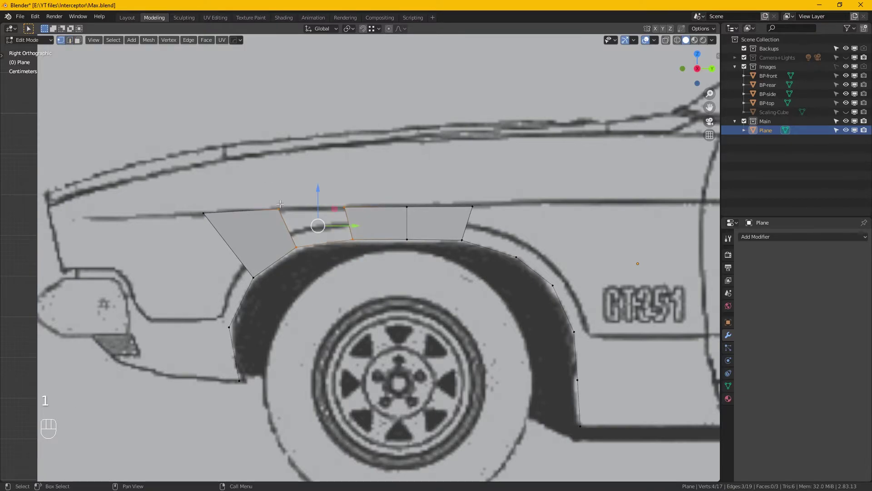
Fill the gap face with F, then extrude the lower front vertex down the arch locked to Y.
key(f)
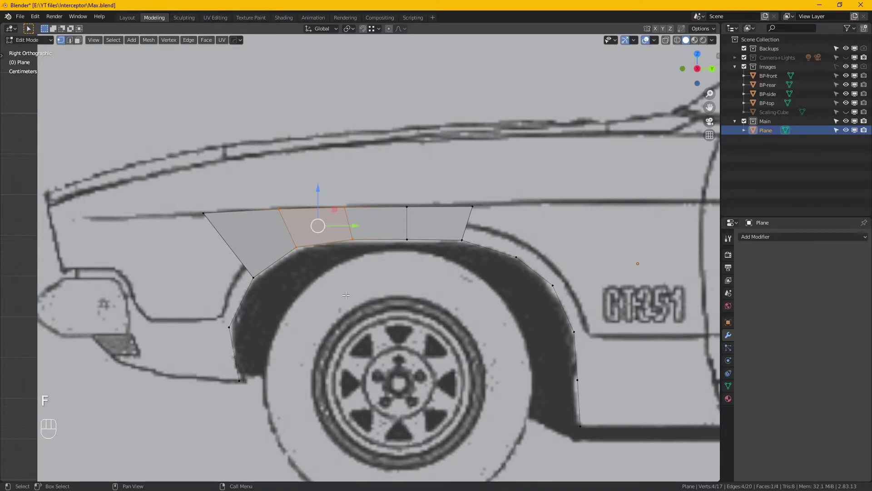
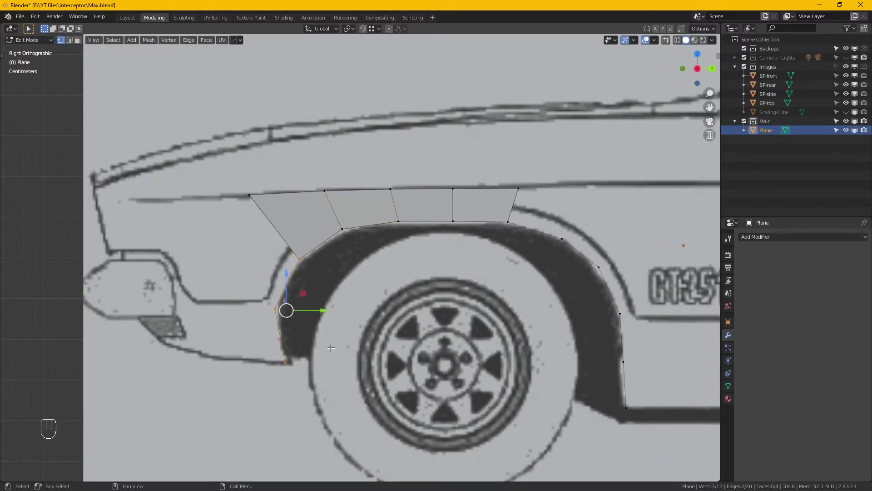
key(e)
key(y)
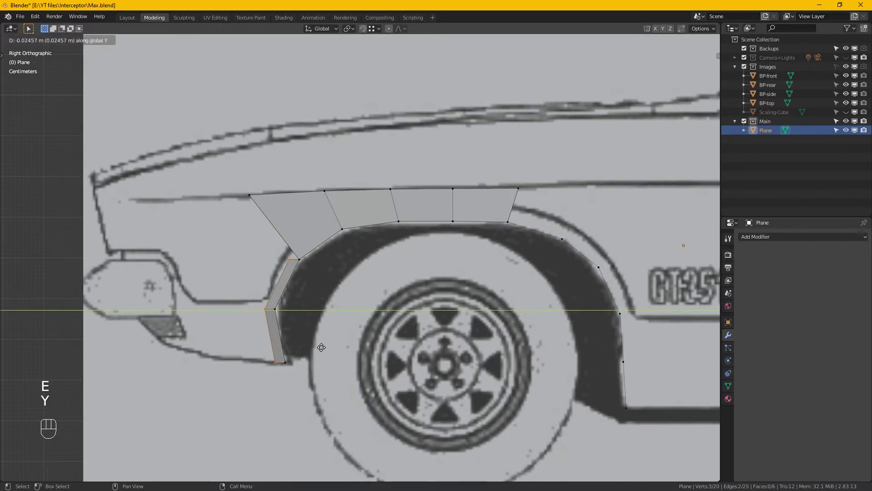
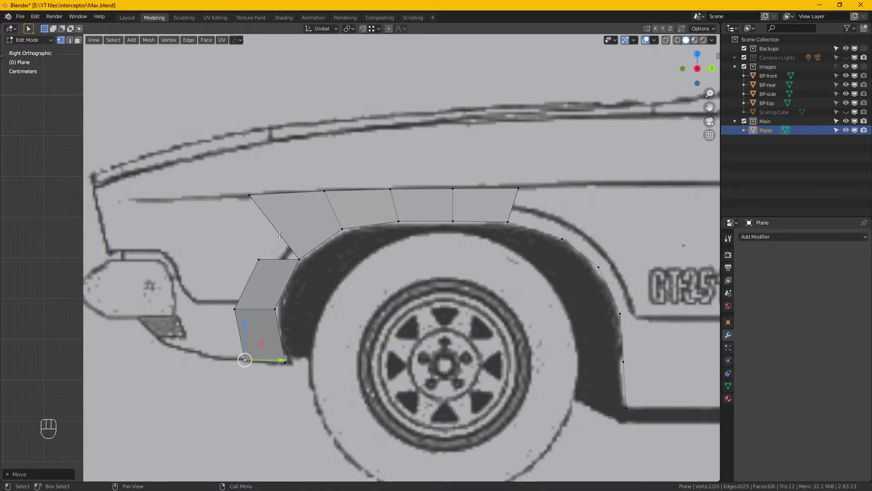
Loop-cut the top face row lengthwise, select all and merge duplicate vertices by distance.
key(ctrl+r)
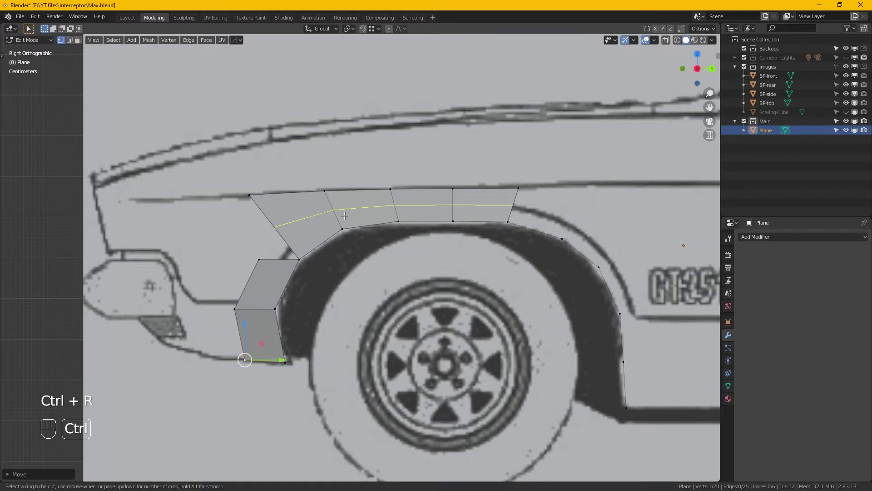
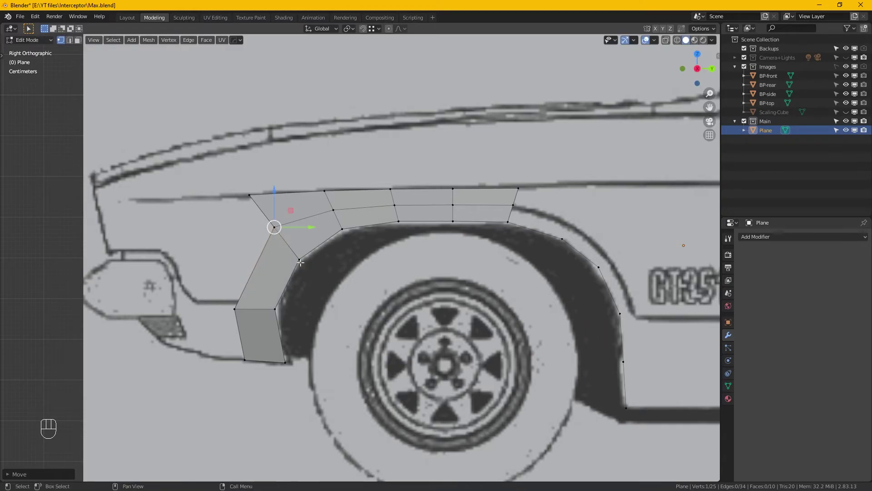
key(a)
key(m)
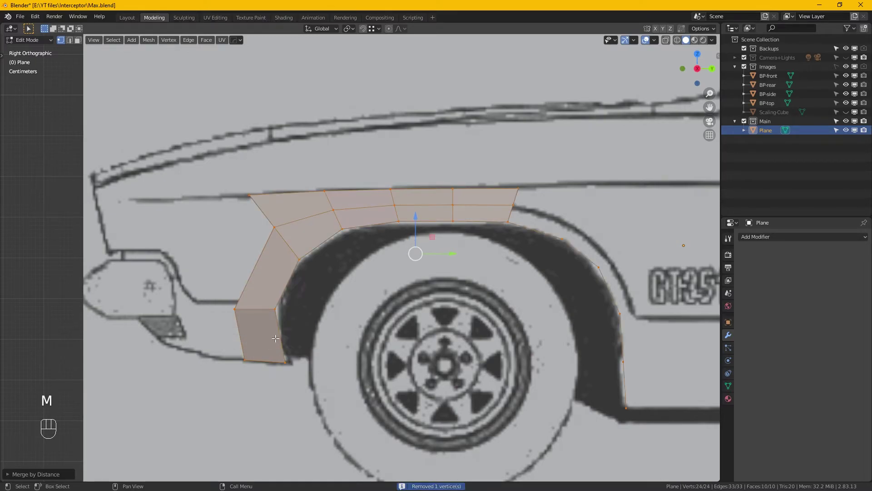
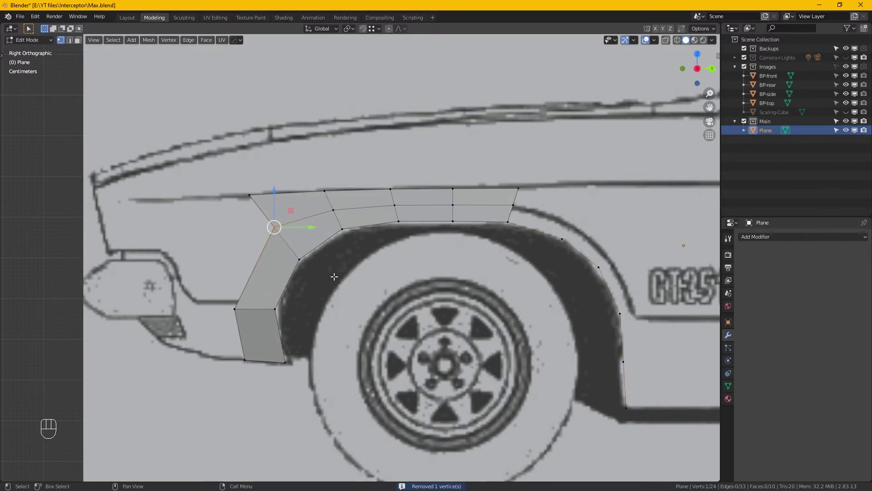
Edge-slide the front middle vertex and its neighbour so the edges follow the arch.
key(g)
key(g)
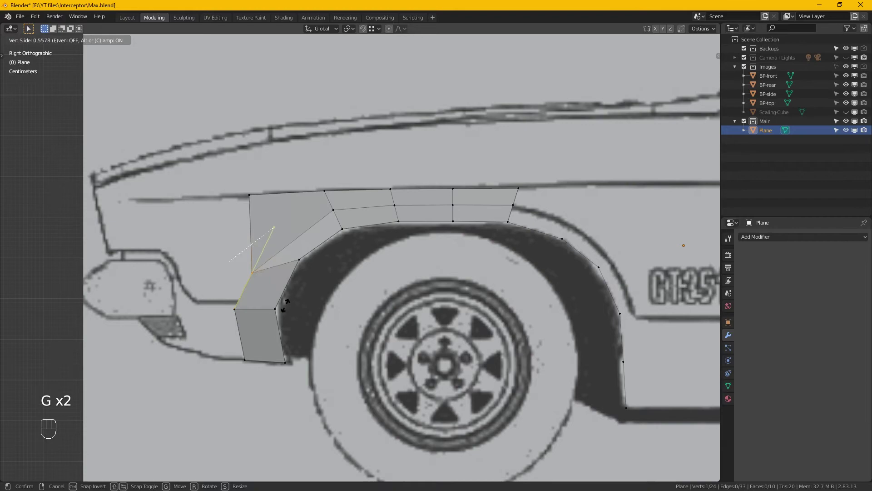
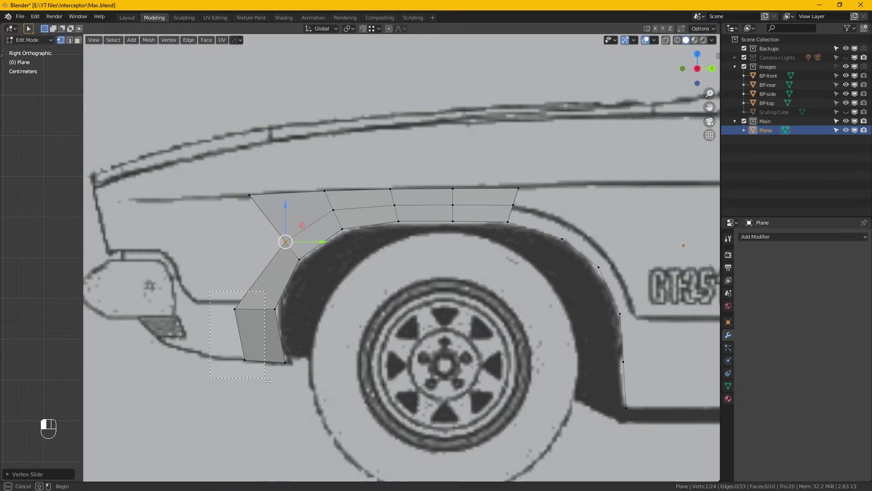
key(g)
key(g)
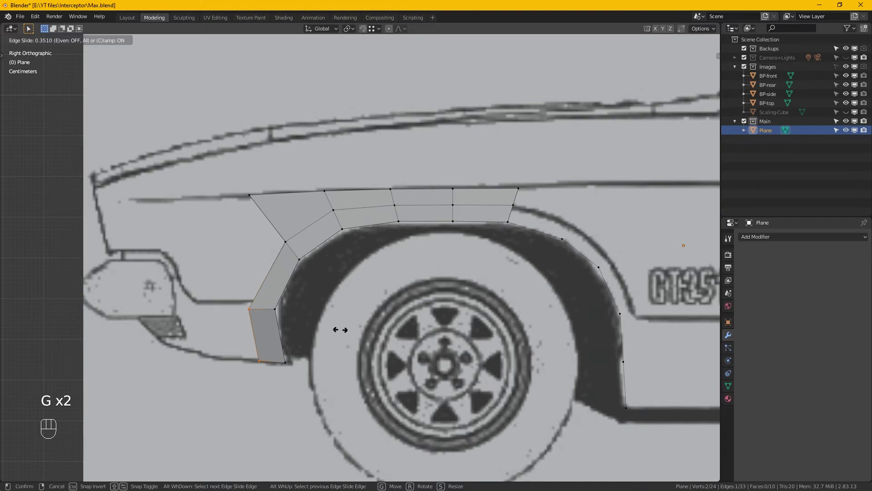
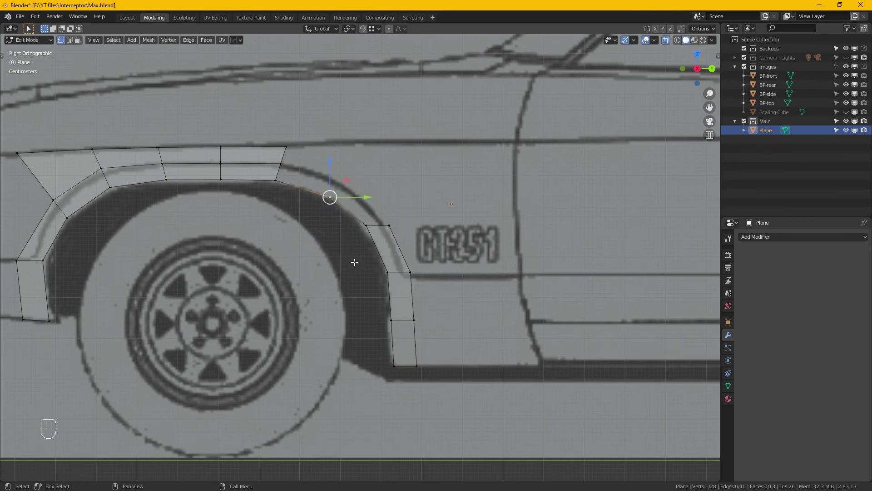
Extrude the strip around the rear arch and check the wing's depth from top view.
key(e)
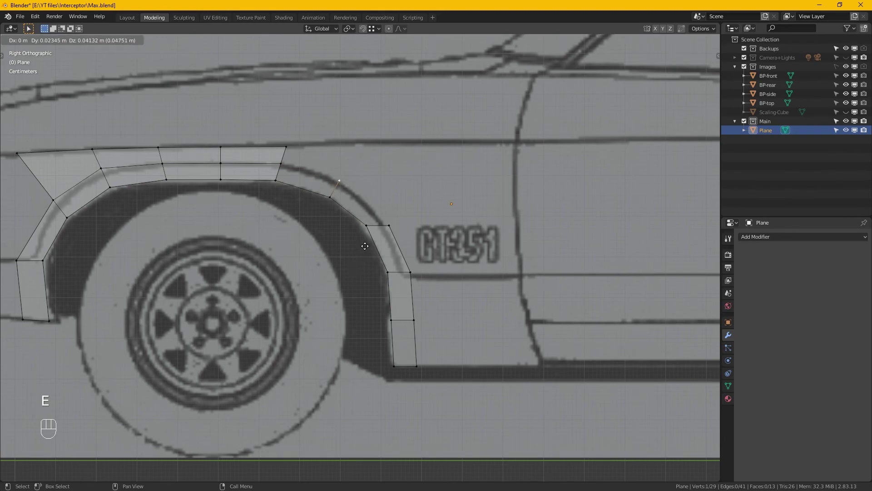
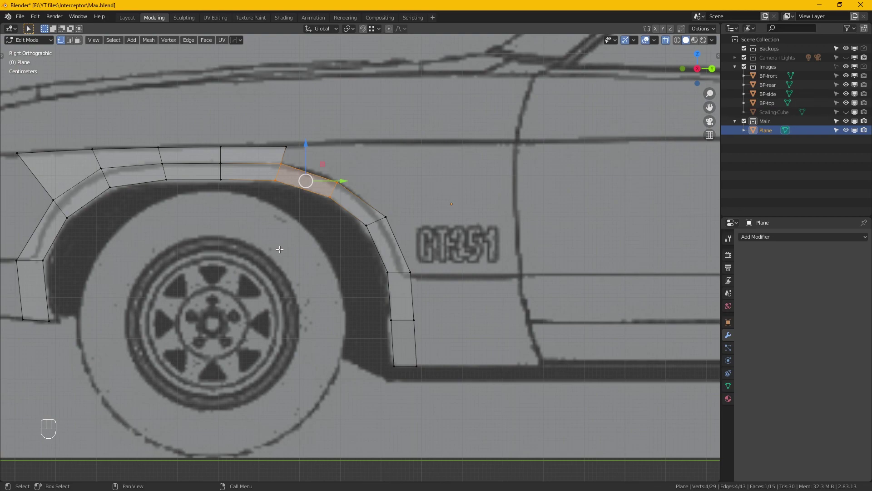
key(KP_7)
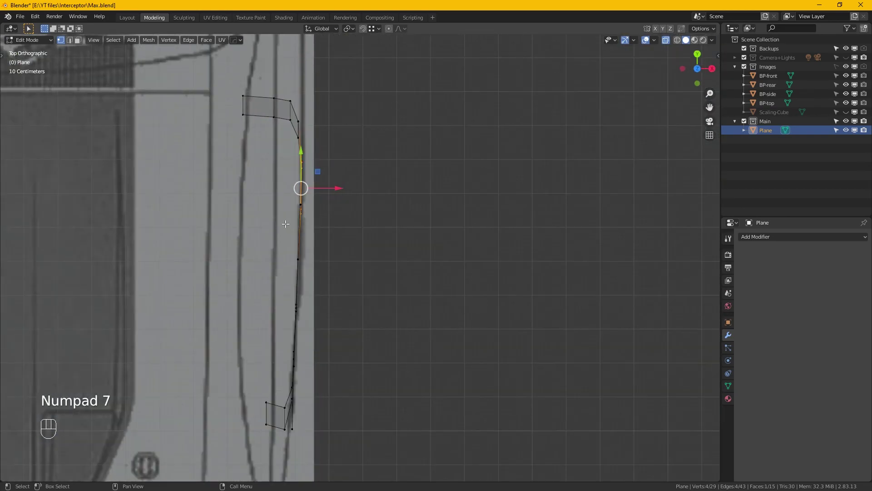
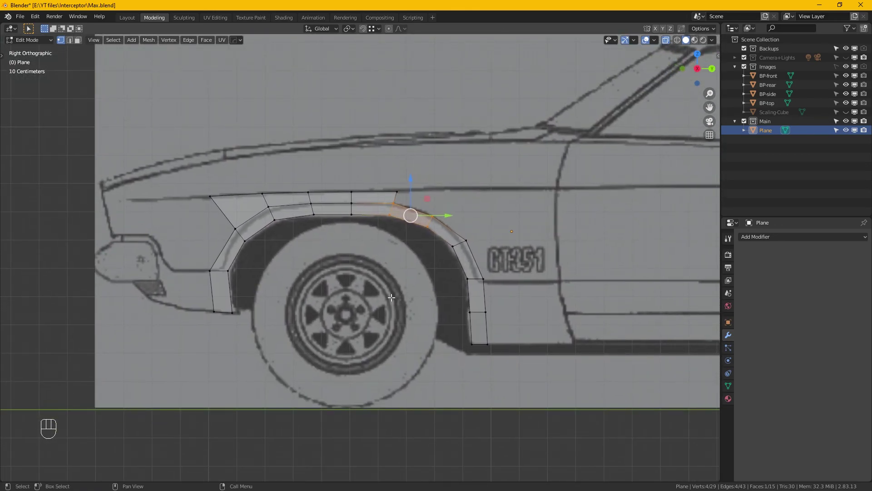
Leave Edit Mode and save the car model as Max.blend.
key(Tab)
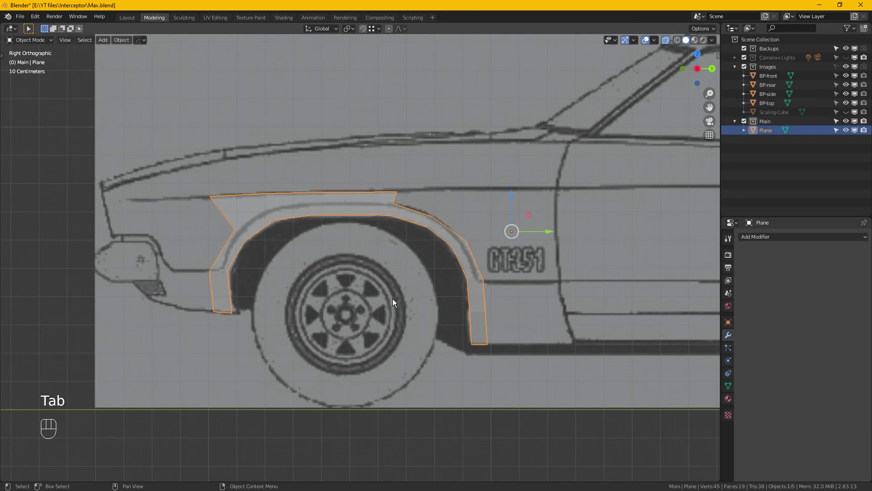
key(ctrl+s)
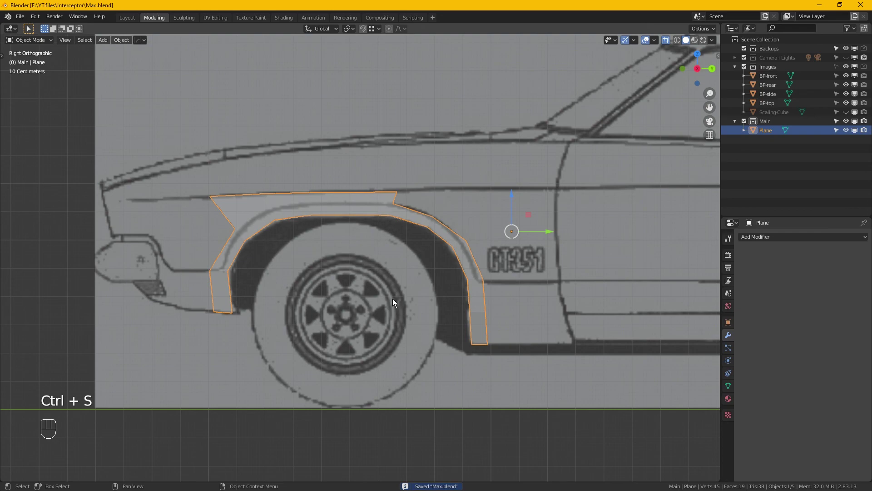